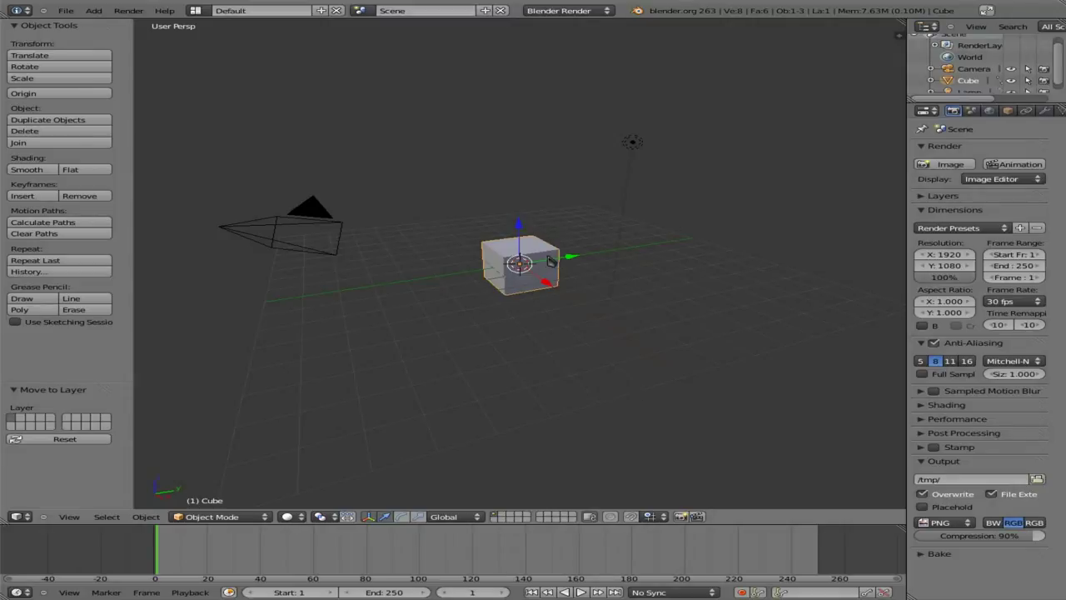
# Step: Align the scene camera to the front view and look through it at the cube
pyautogui.press('KP_0')
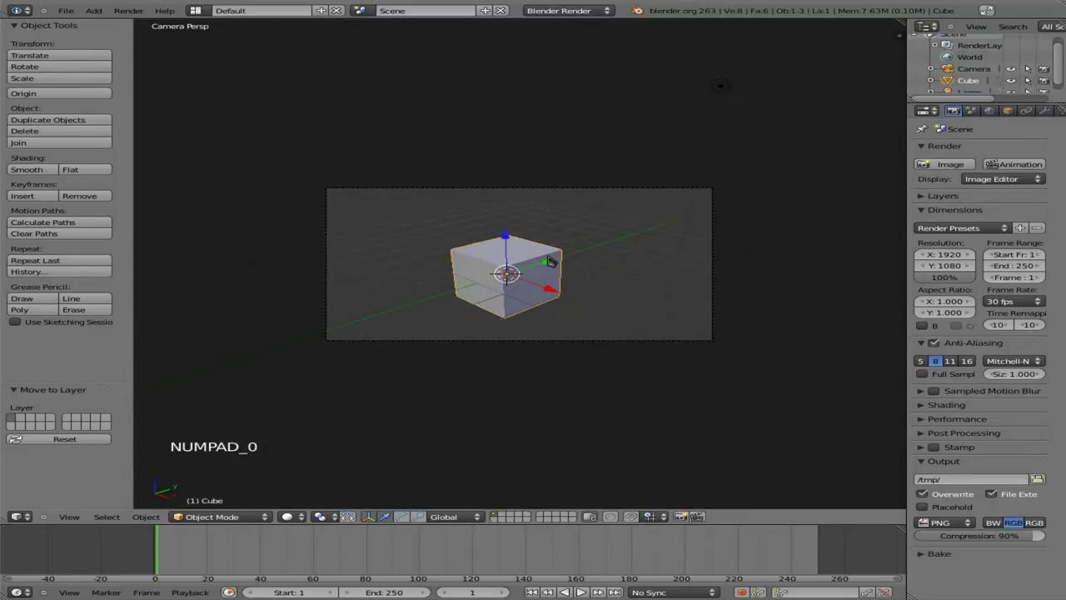
pyautogui.press('KP_1')
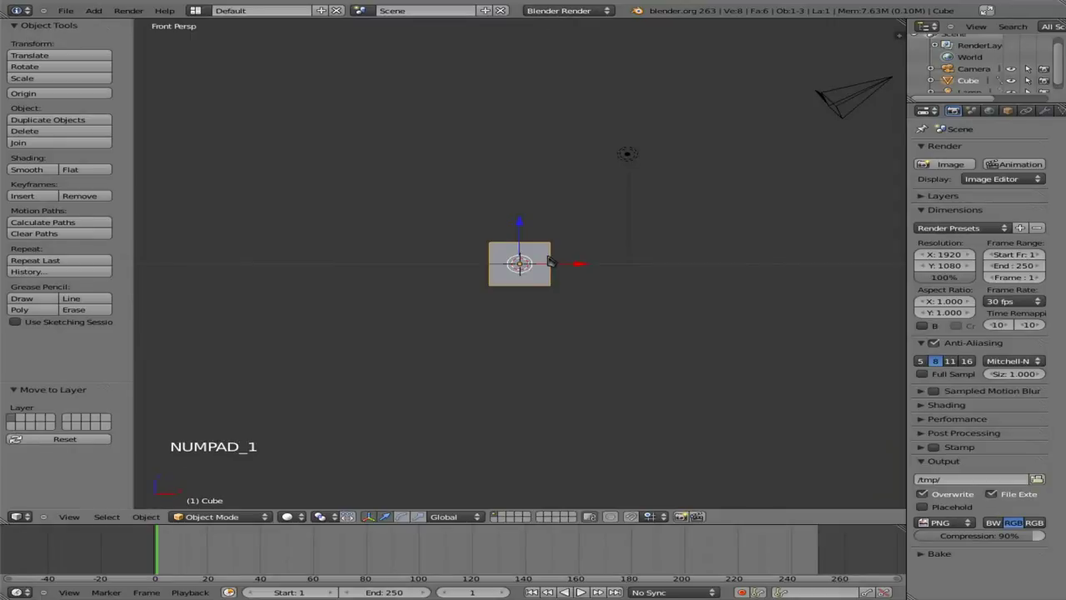
pyautogui.press('ctrl+alt+KP_0')
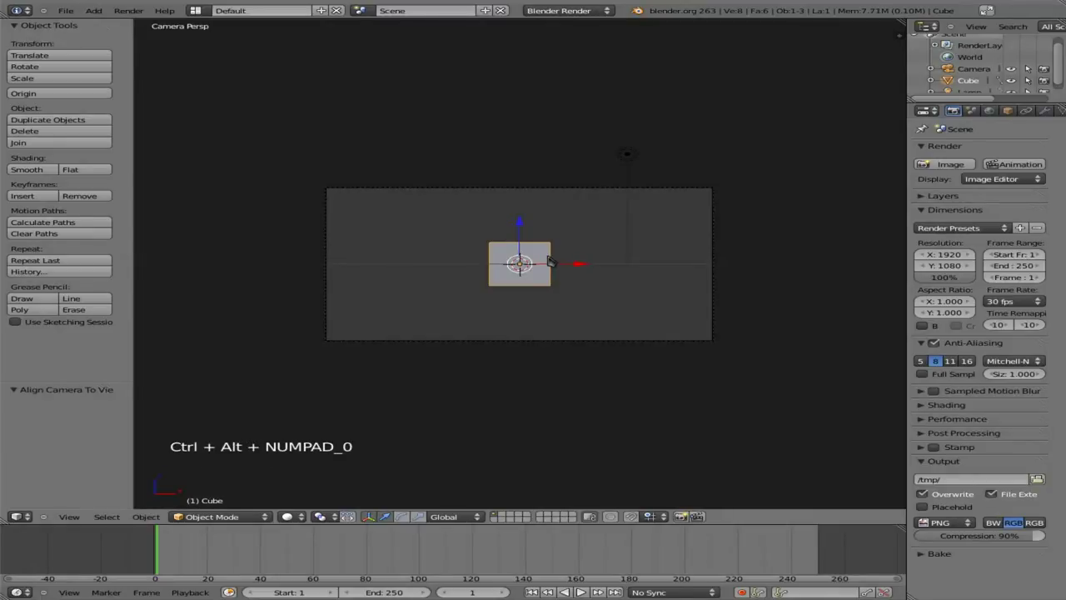
# Step: Delete the cube, add a NURBS circle at the centre and rotate it 90° about X
pyautogui.press('Delete')
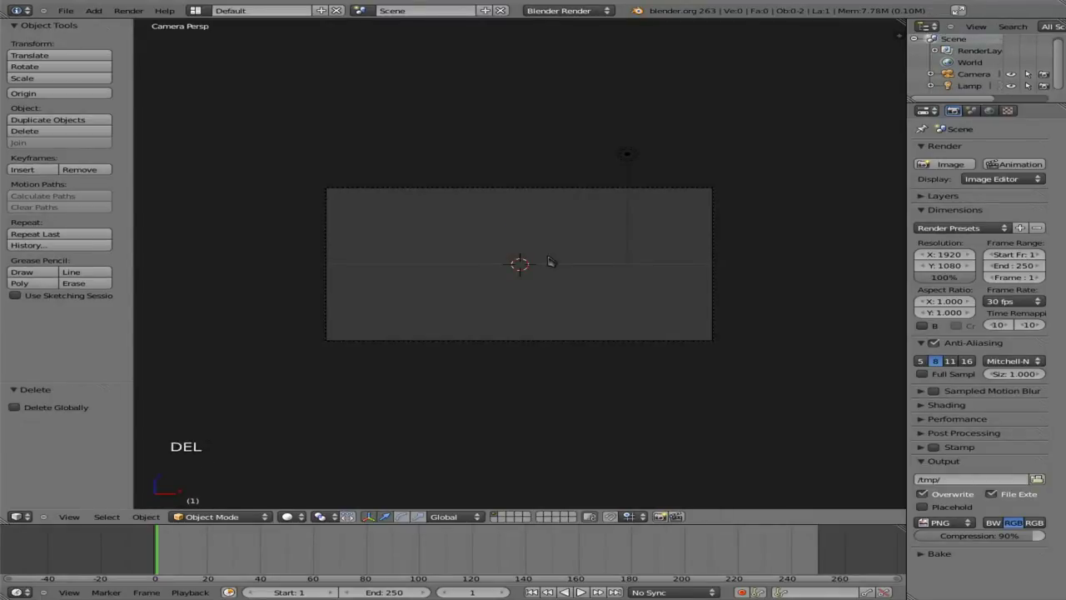
pyautogui.press('space')
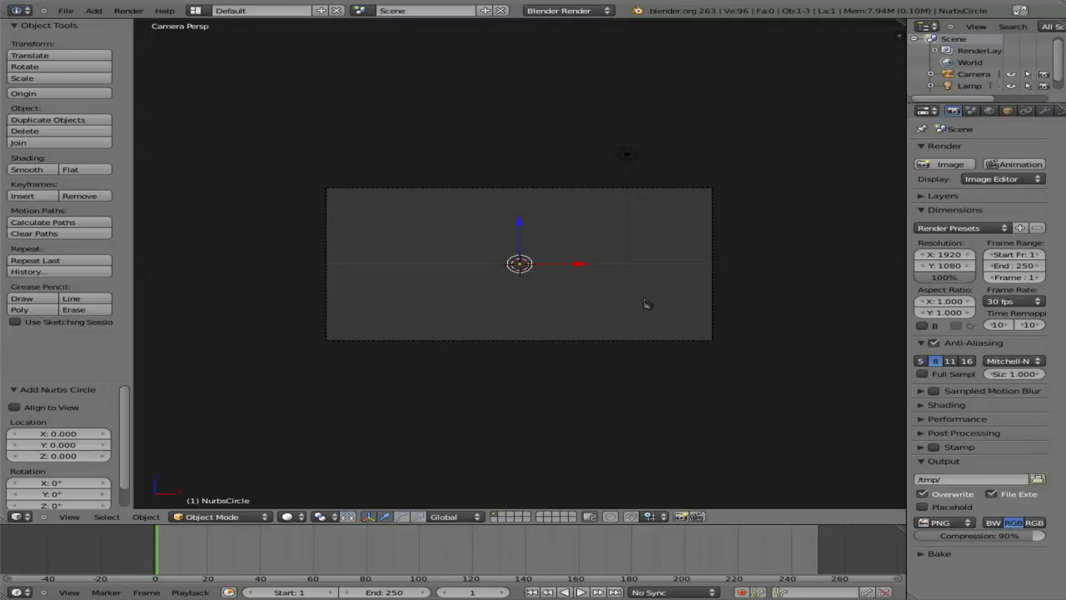
pyautogui.press('r')
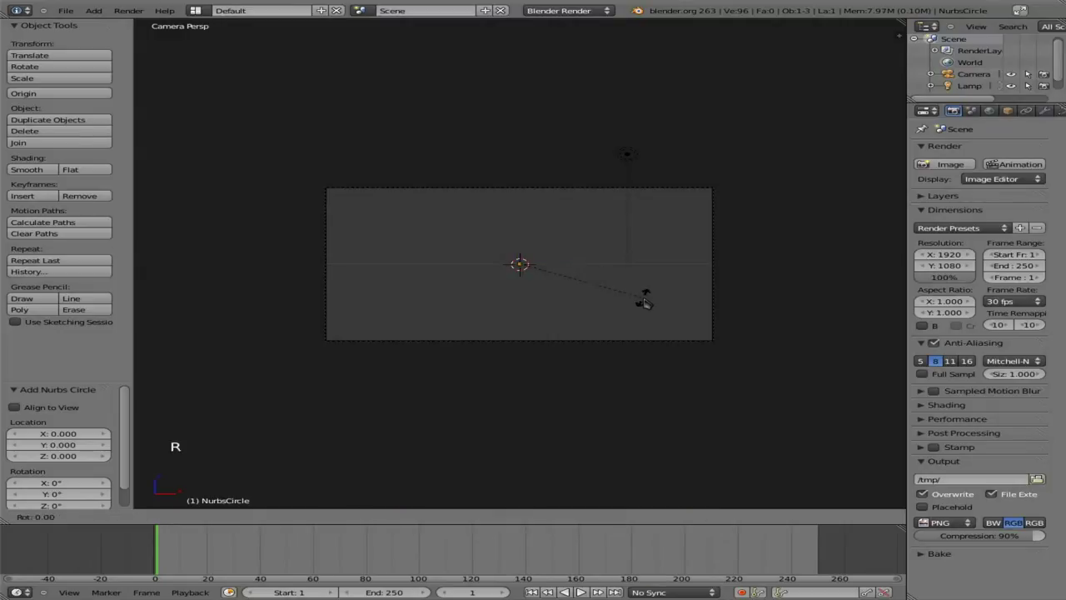